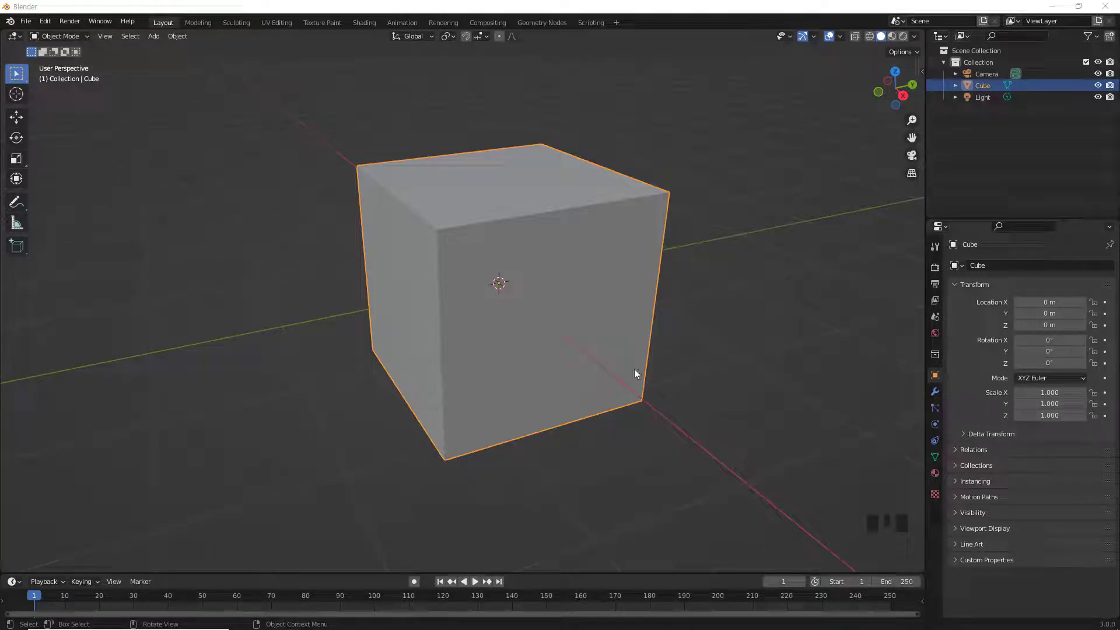
Enter Edit Mode on the cube and subdivide its mesh into a dense grid.
{"action": "left_click_drag", "start_coordinate": [572, 313], "coordinate": [604, 364]}
{"action": "key", "text": "Tab"}
{"action": "left_click_drag", "start_coordinate": [529, 347], "coordinate": [518, 270]}
{"action": "left_click", "coordinate": [518, 271]}
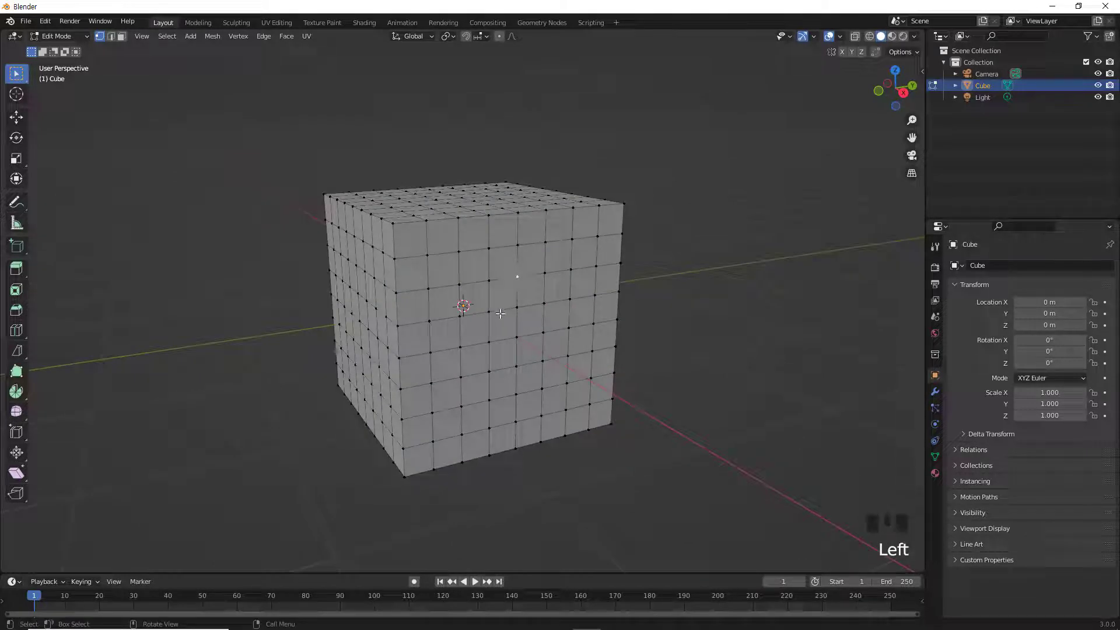
Bring up the Vertex menu of vertex operations.
{"action": "left_click", "coordinate": [490, 307]}
{"action": "scroll", "scroll_direction": "up", "scroll_amount": 3}
Connect the picked front-face vertices into an edge path with Connect Vertex Path (J).
{"action": "left_click_drag", "start_coordinate": [246, 41], "coordinate": [283, 104]}
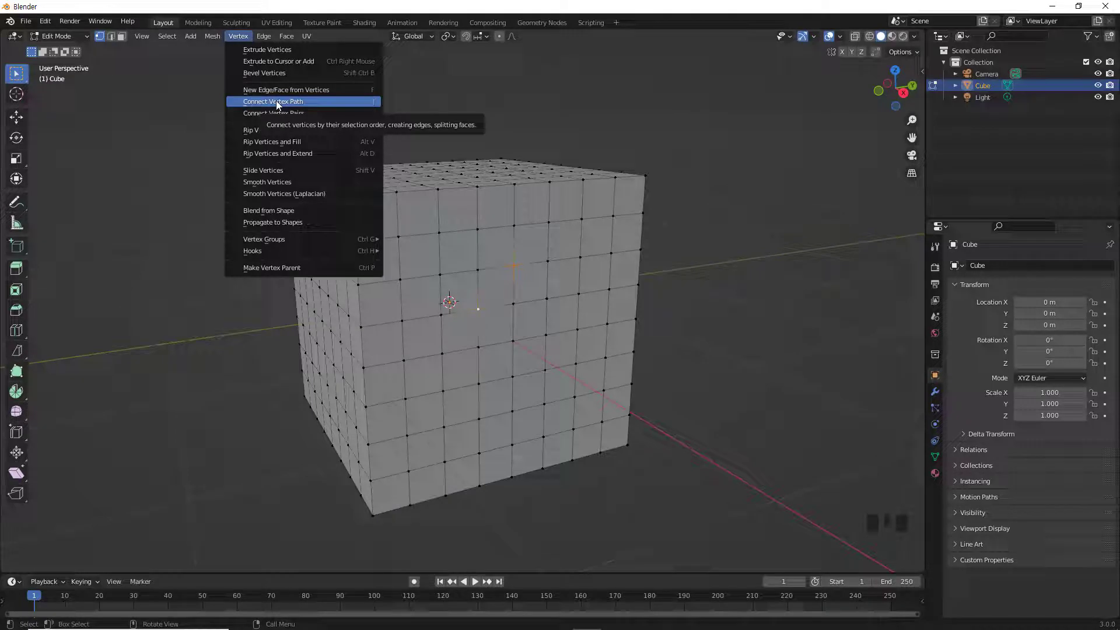
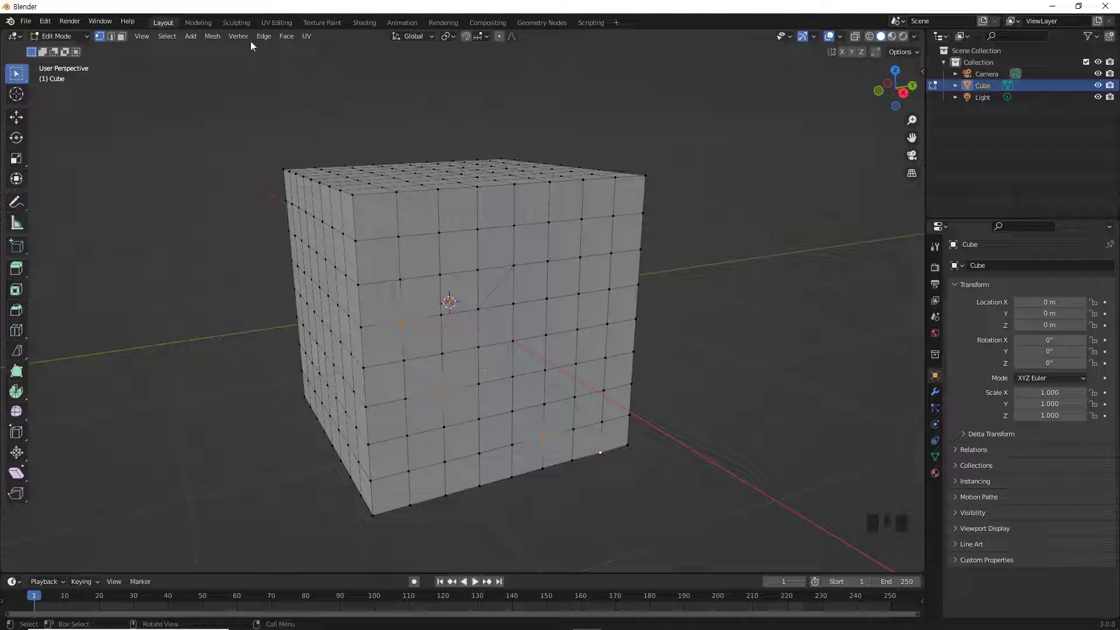
{"action": "left_click_drag", "start_coordinate": [250, 41], "coordinate": [352, 111]}
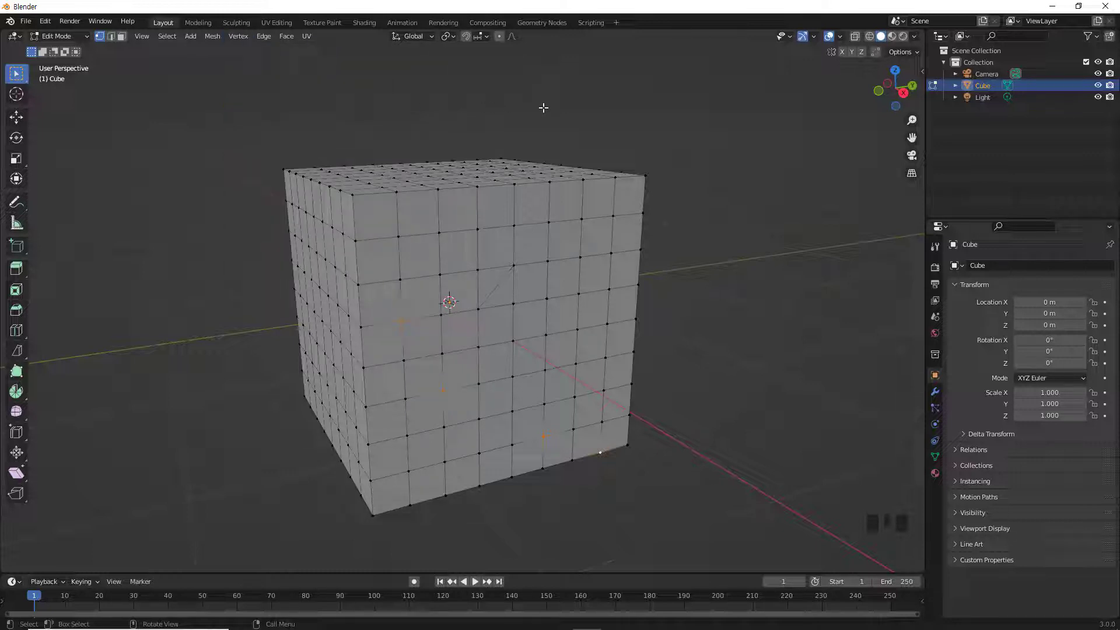
{"action": "key", "text": "j"}
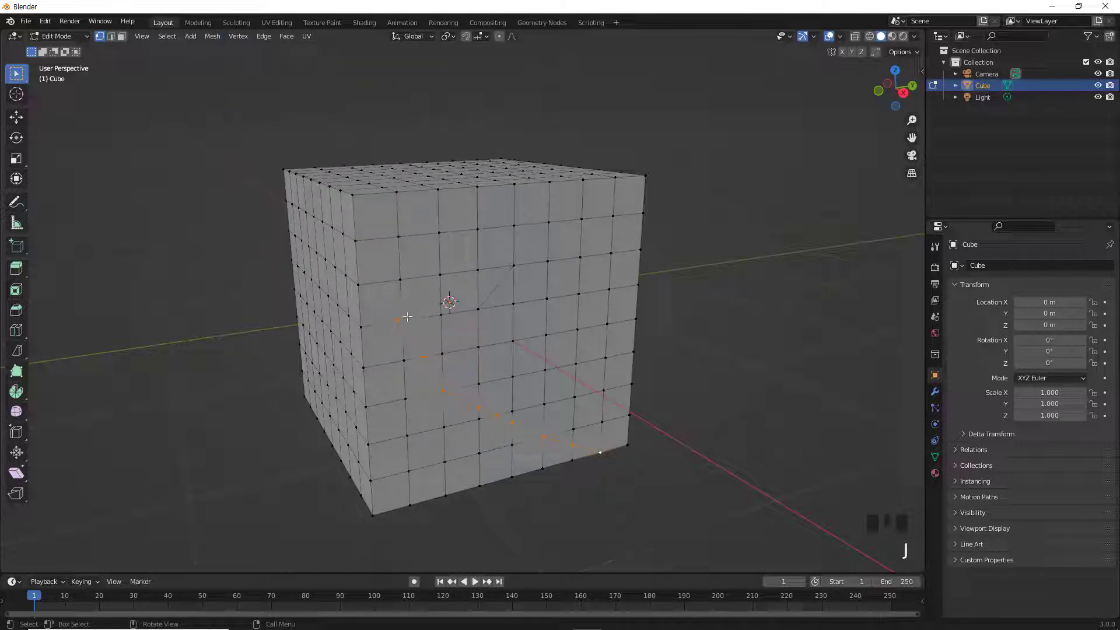
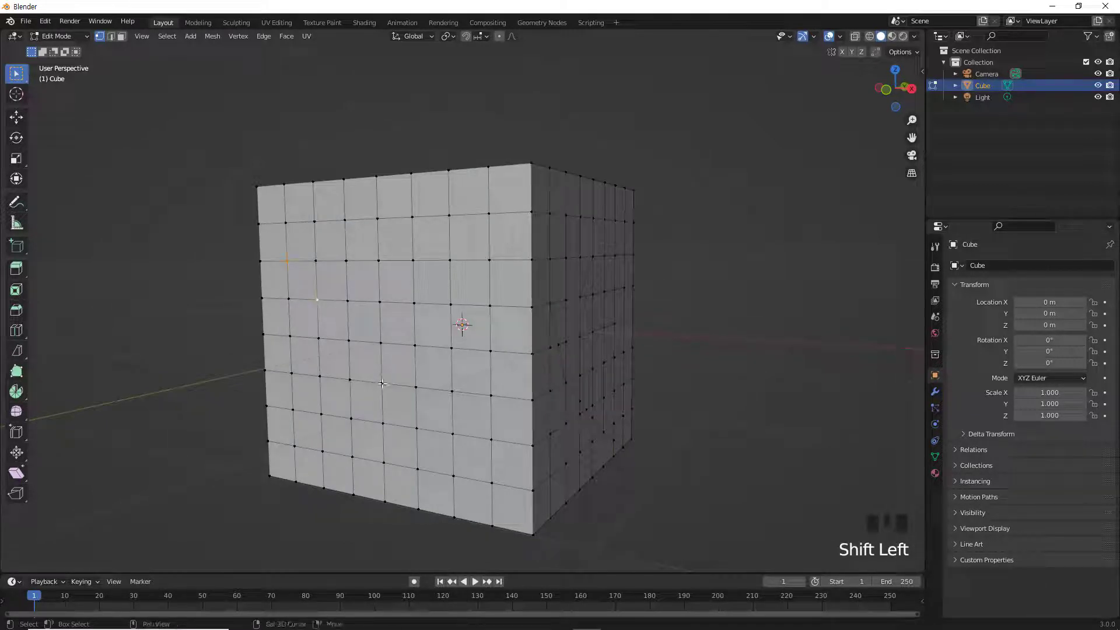
Shift-pick four scattered vertices on the cube's front face.
{"action": "left_click", "coordinate": [382, 379]}
{"action": "left_click", "coordinate": [415, 422]}
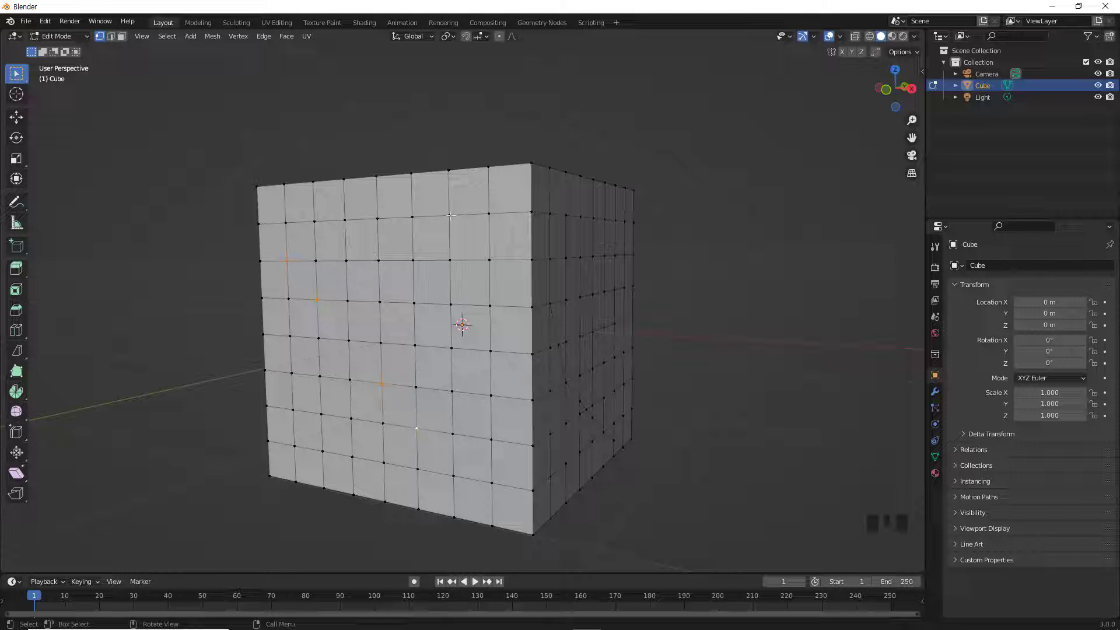
{"action": "left_click", "coordinate": [451, 210]}
{"action": "left_click", "coordinate": [492, 255]}
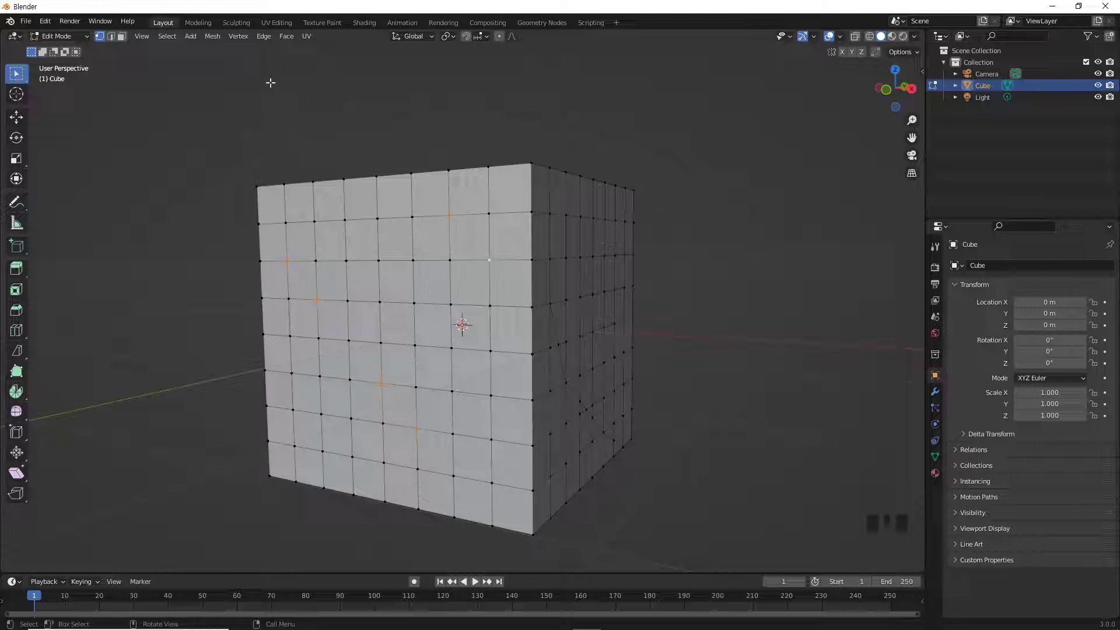
Undo the connecting path so the front face returns to a plain grid.
{"action": "left_click_drag", "start_coordinate": [246, 41], "coordinate": [267, 102]}
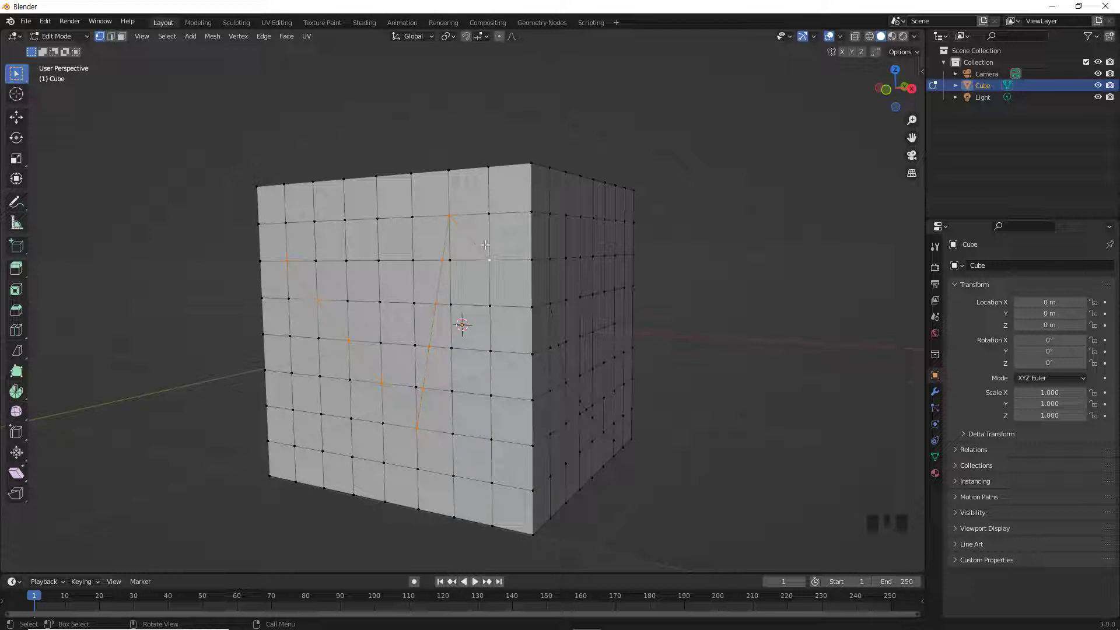
{"action": "key", "text": "ctrl+z"}
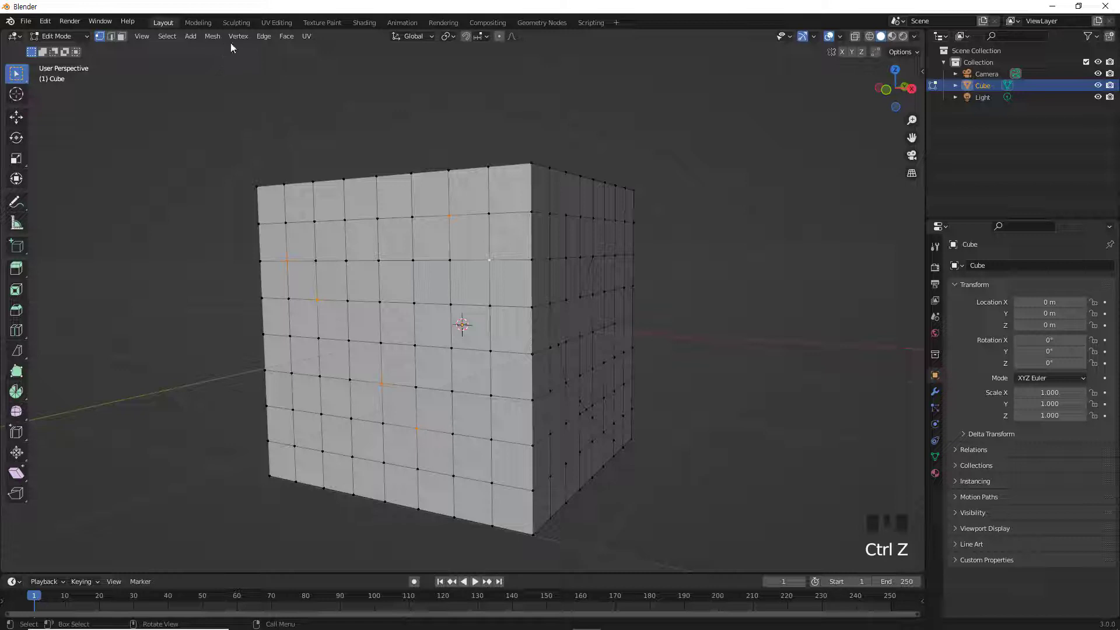
{"action": "left_click_drag", "start_coordinate": [242, 41], "coordinate": [298, 115]}
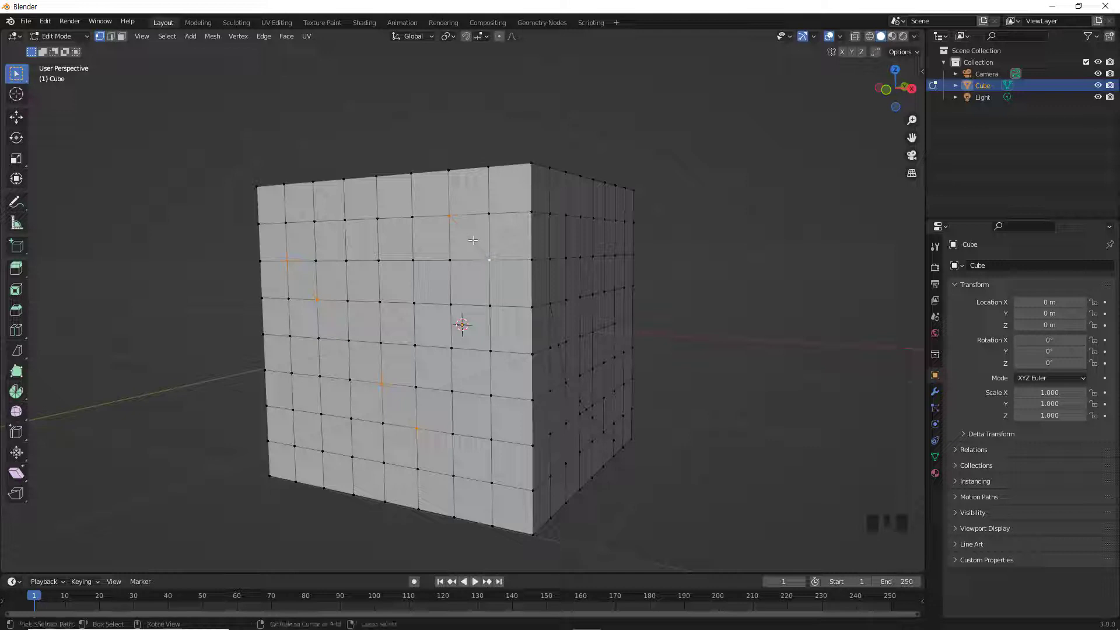
{"action": "key", "text": "ctrl+z"}
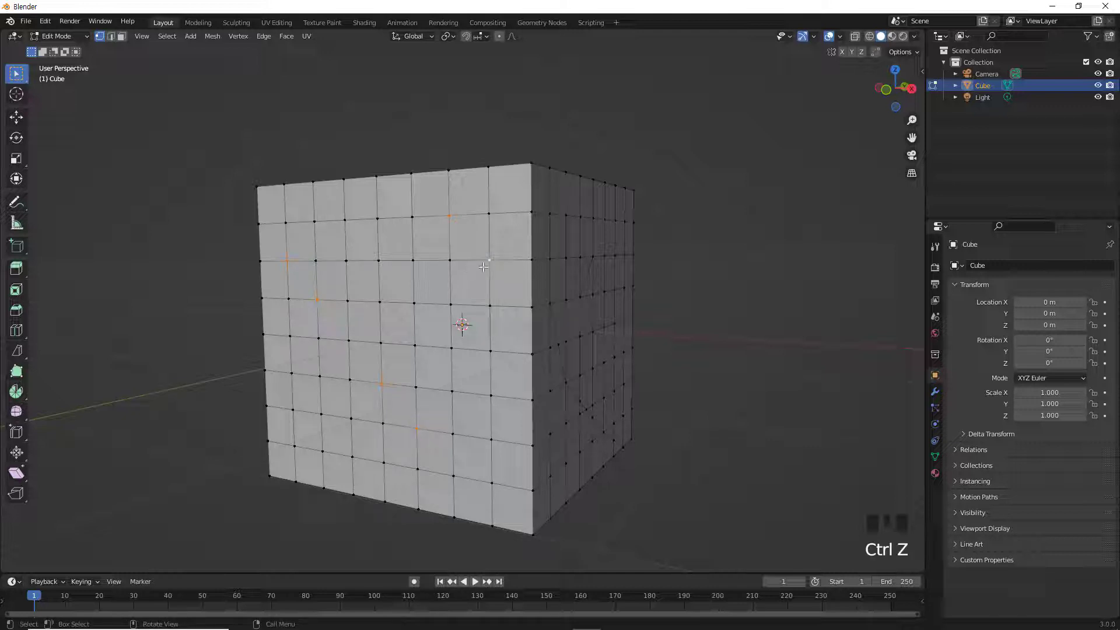
{"action": "left_click", "coordinate": [483, 249]}
{"action": "left_click", "coordinate": [485, 295]}
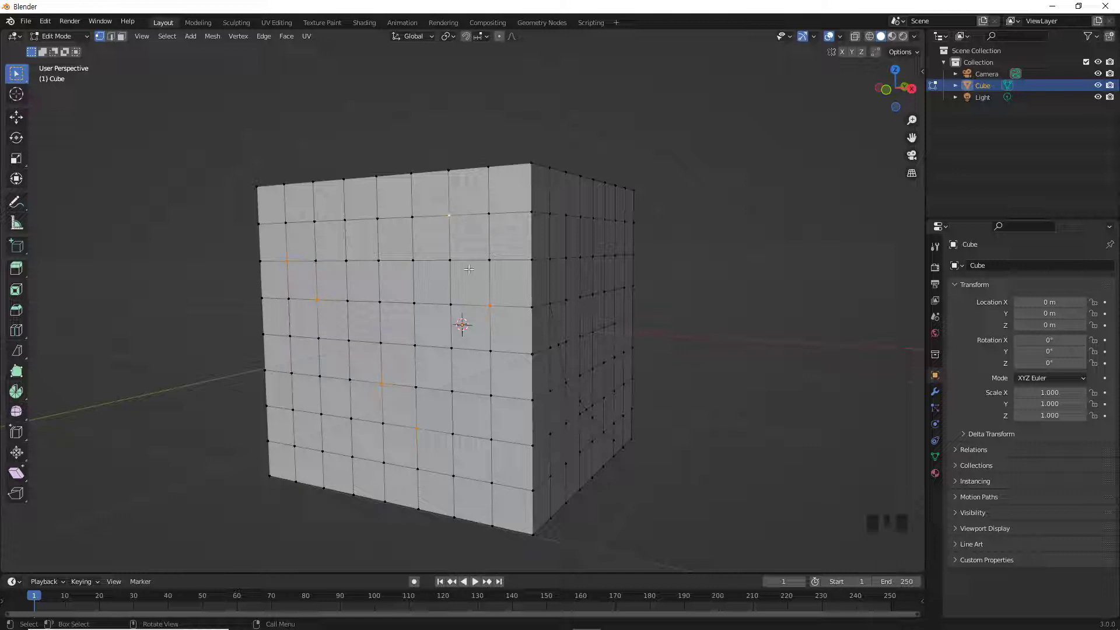
{"action": "left_click_drag", "start_coordinate": [248, 40], "coordinate": [263, 116]}
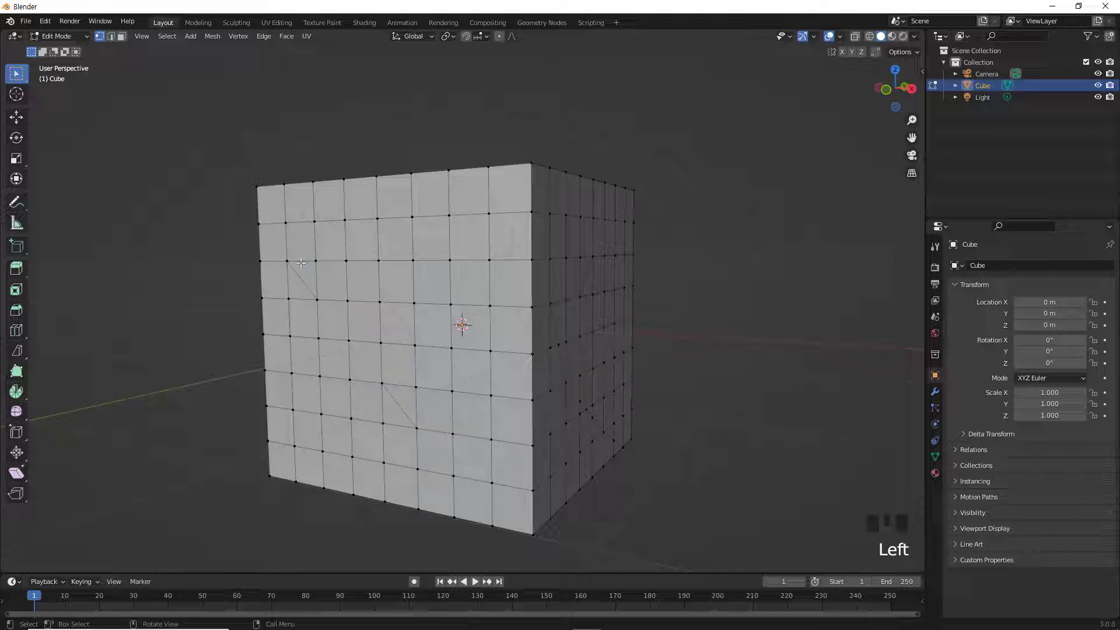
{"action": "key", "text": "ctrl+z"}
{"action": "key", "text": "ctrl+z"}
{"action": "key", "text": "ctrl+z"}
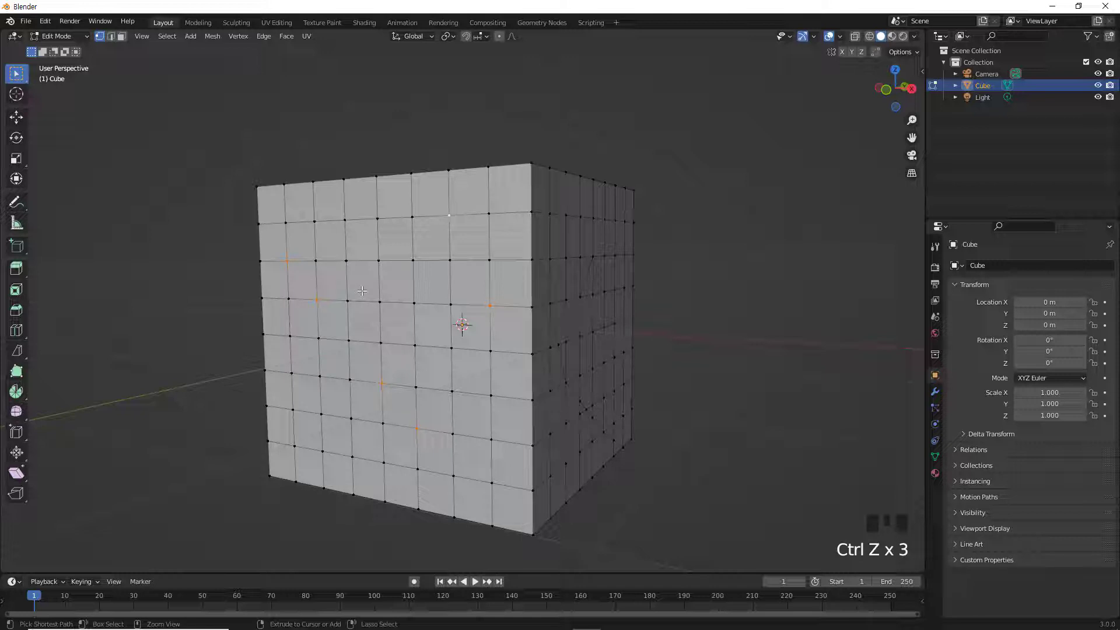
{"action": "key", "text": "ctrl+z"}
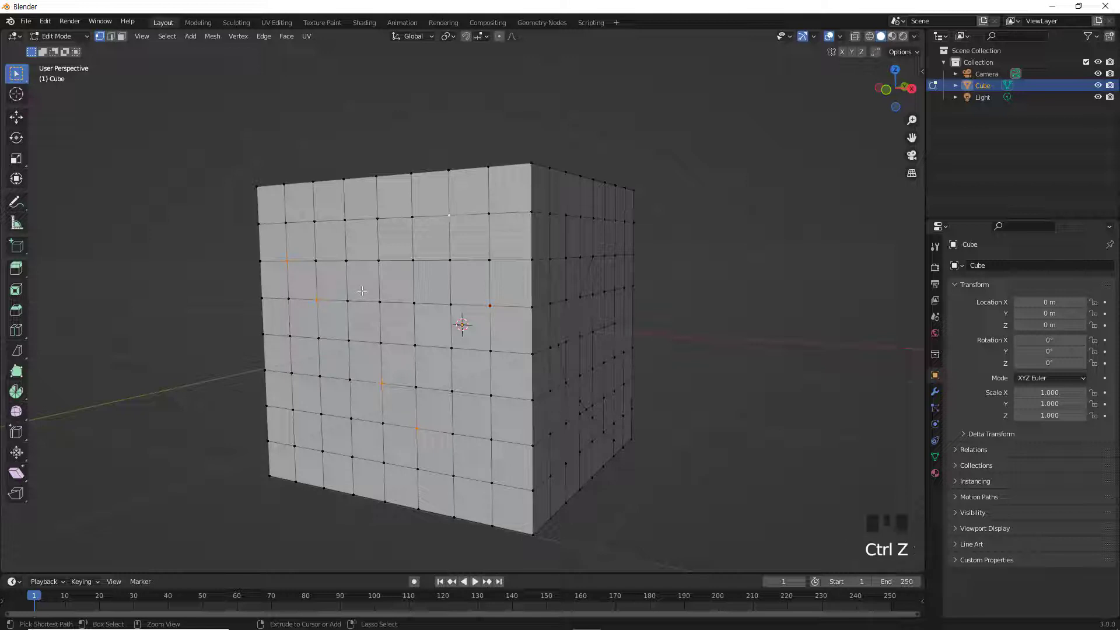
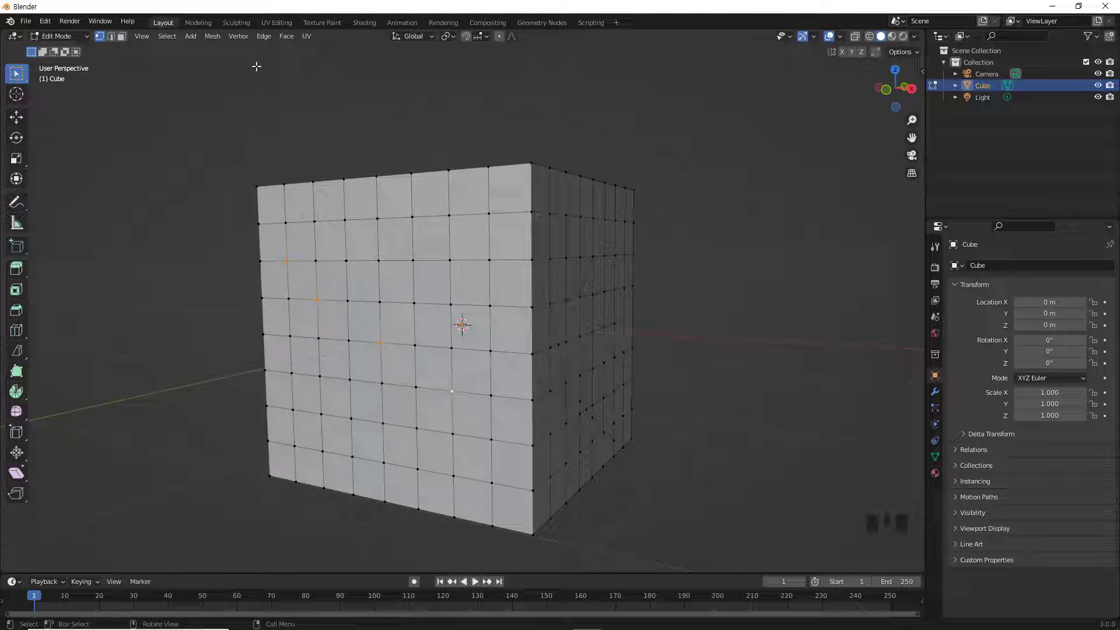
Join the plane's two top vertices with F, then undo the trial edge and face.
{"action": "left_click_drag", "start_coordinate": [246, 42], "coordinate": [296, 119]}
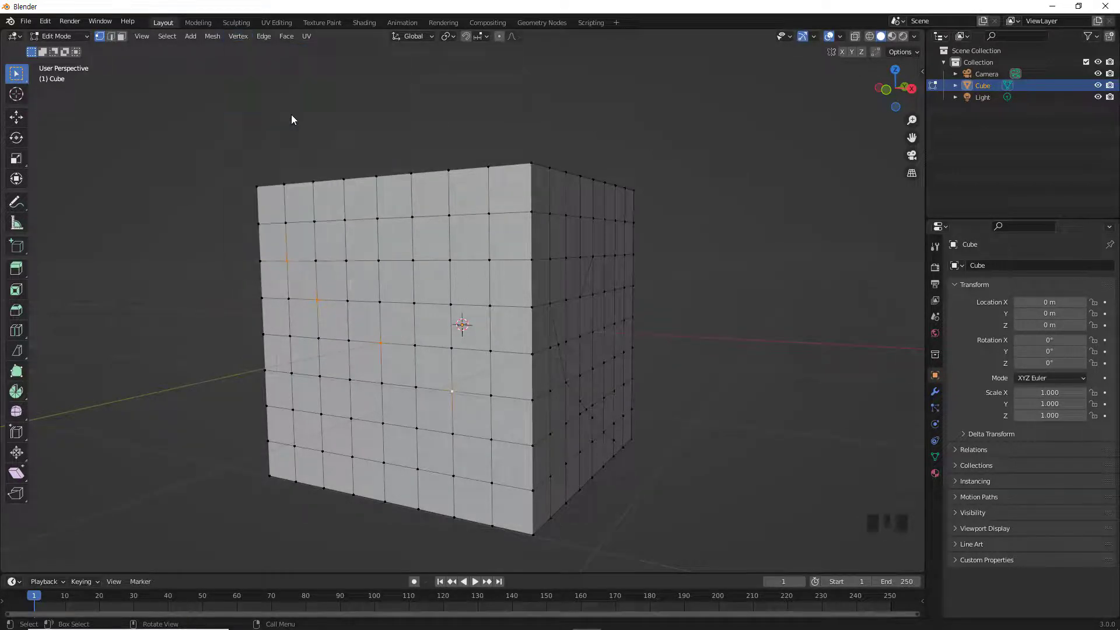
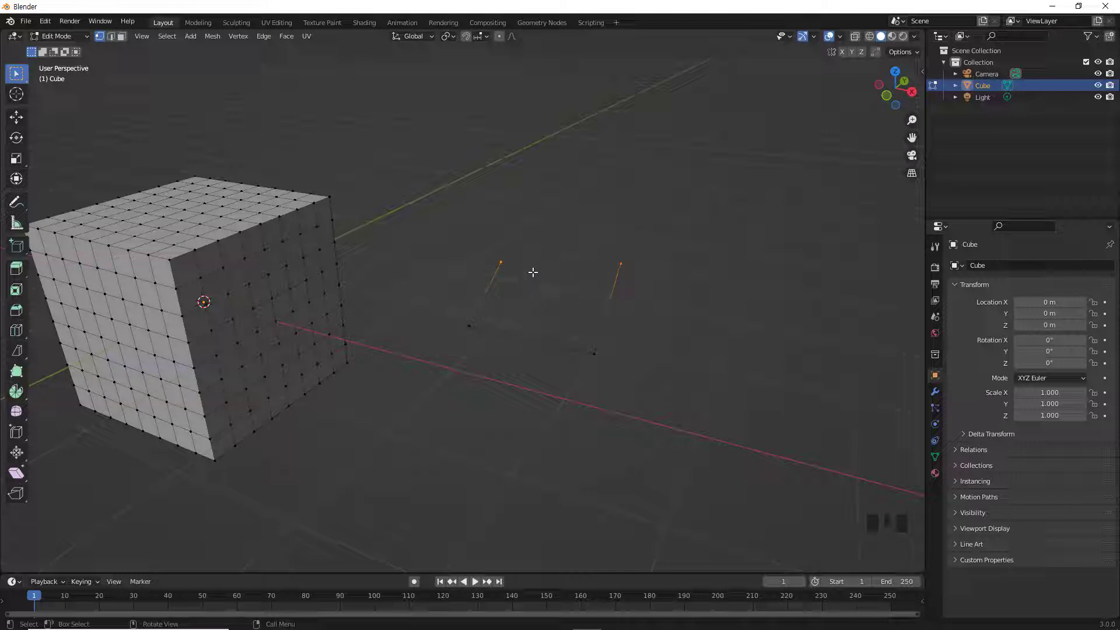
{"action": "key", "text": "f"}
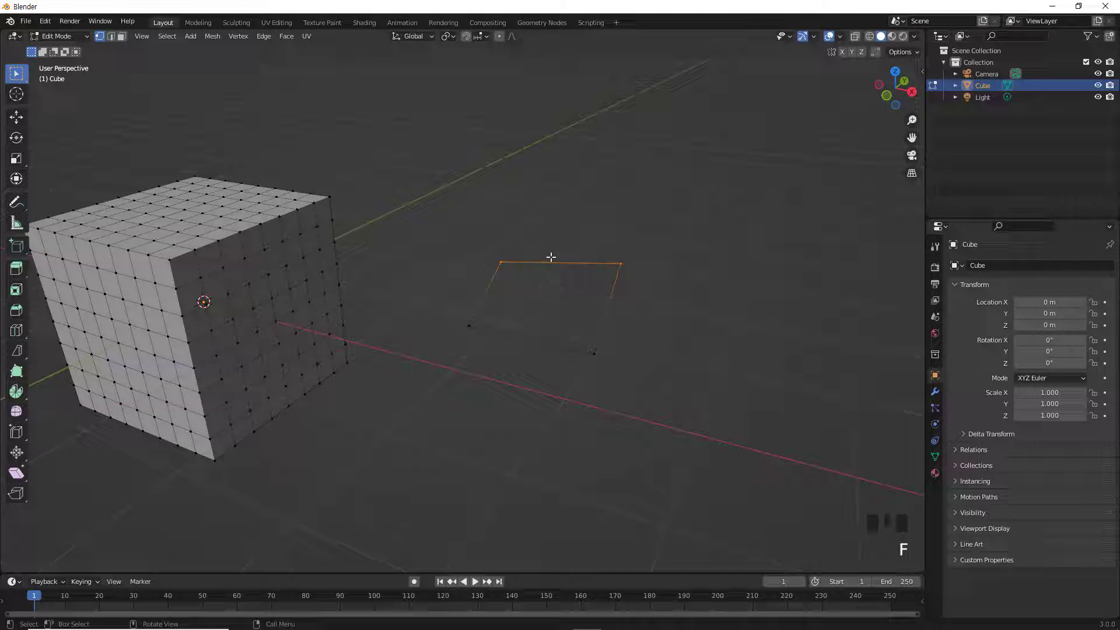
{"action": "key", "text": "f"}
{"action": "key", "text": "ctrl+z"}
{"action": "key", "text": "ctrl+z"}
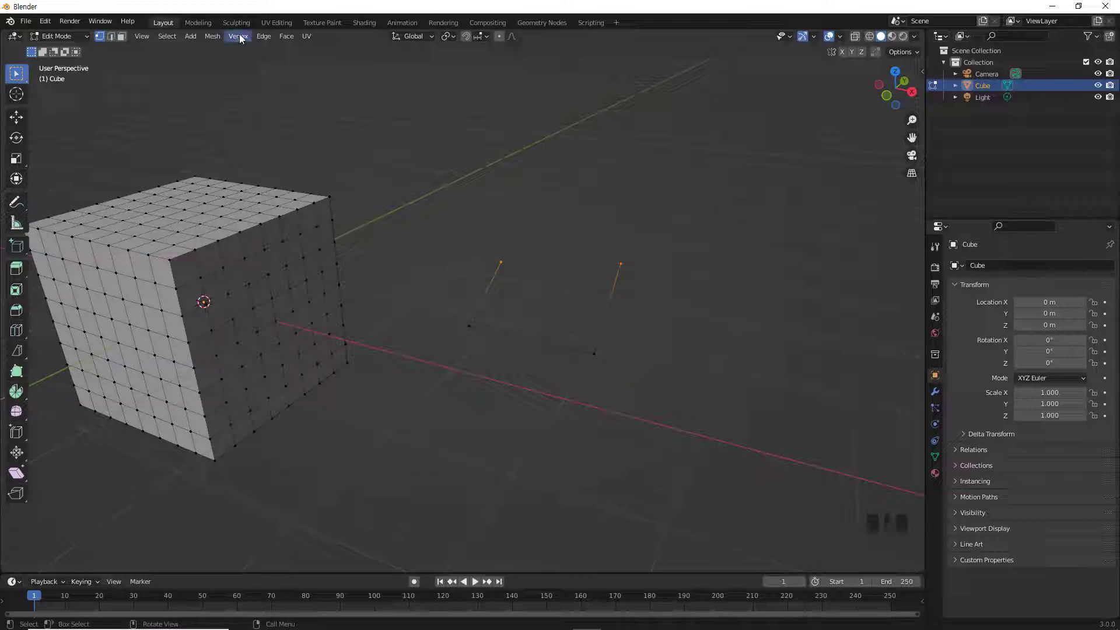
After the connect error, join the two top loose vertices with an edge using F.
{"action": "left_click_drag", "start_coordinate": [244, 39], "coordinate": [269, 105]}
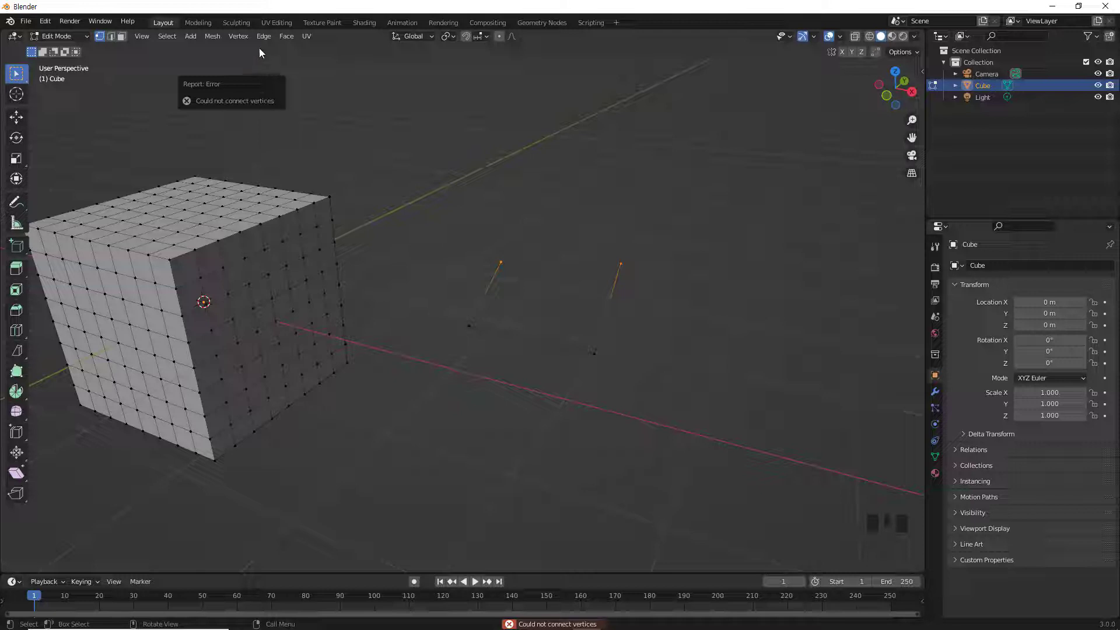
{"action": "left_click_drag", "start_coordinate": [246, 39], "coordinate": [300, 117]}
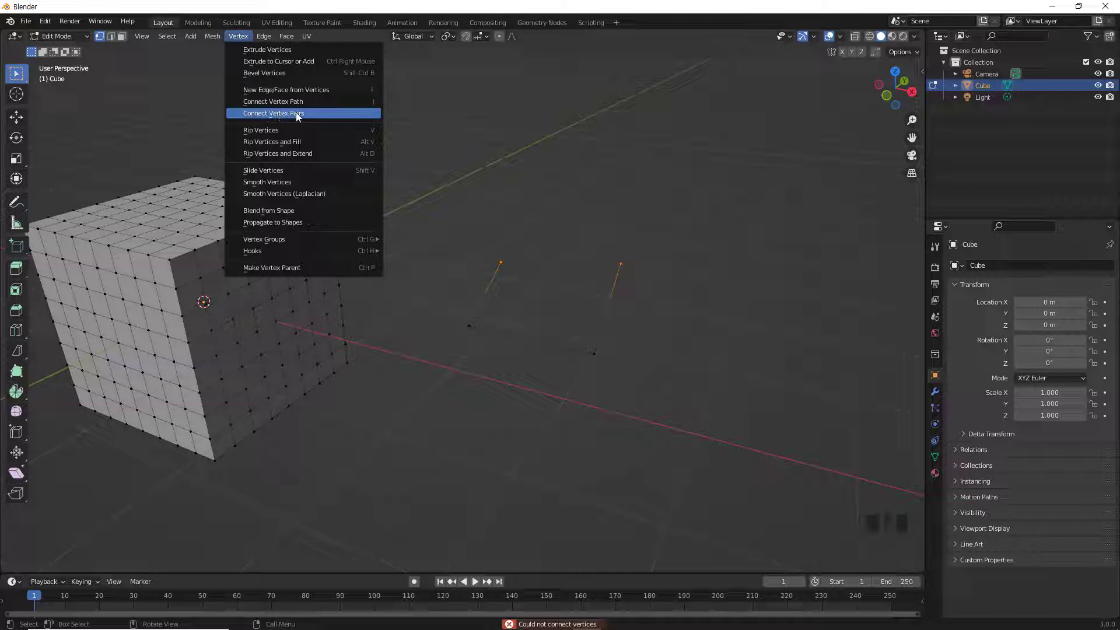
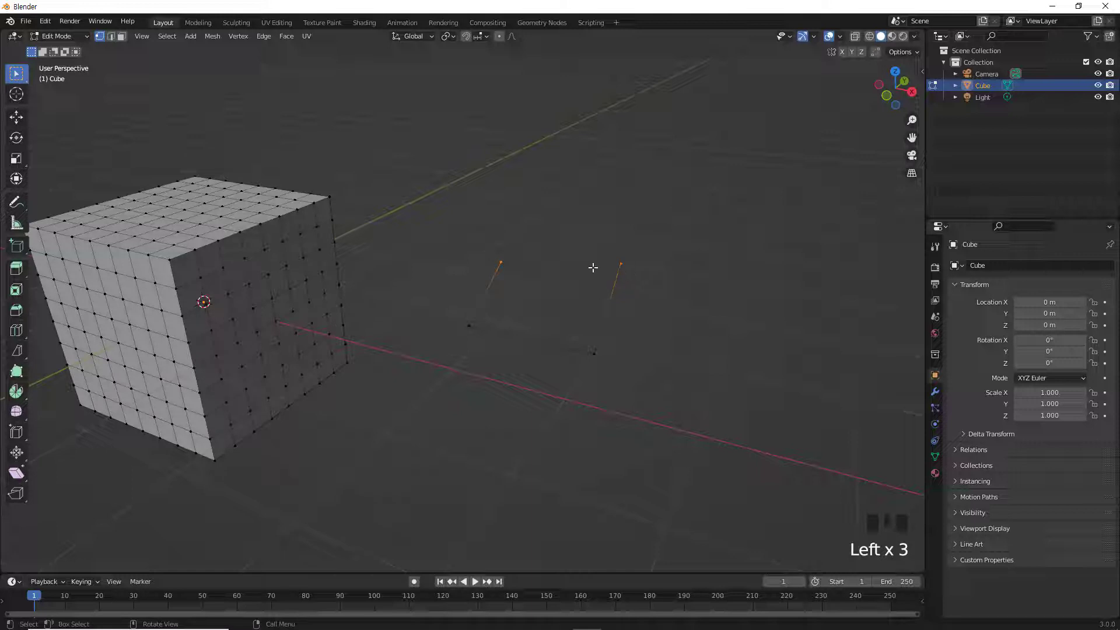
{"action": "key", "text": "f"}
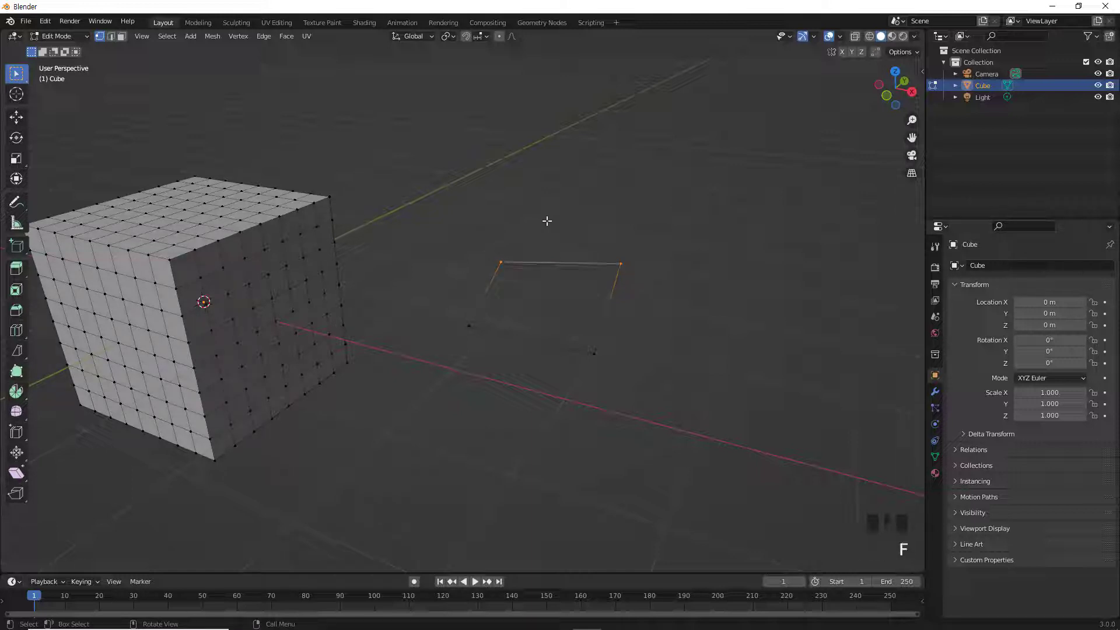
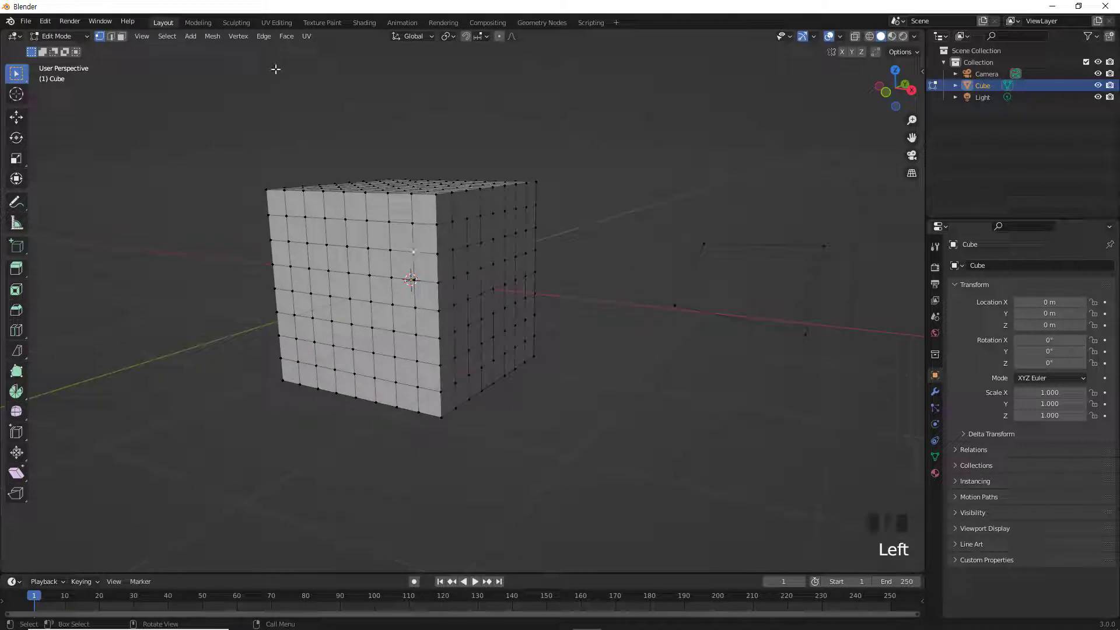
{"action": "left_click_drag", "start_coordinate": [244, 42], "coordinate": [275, 171]}
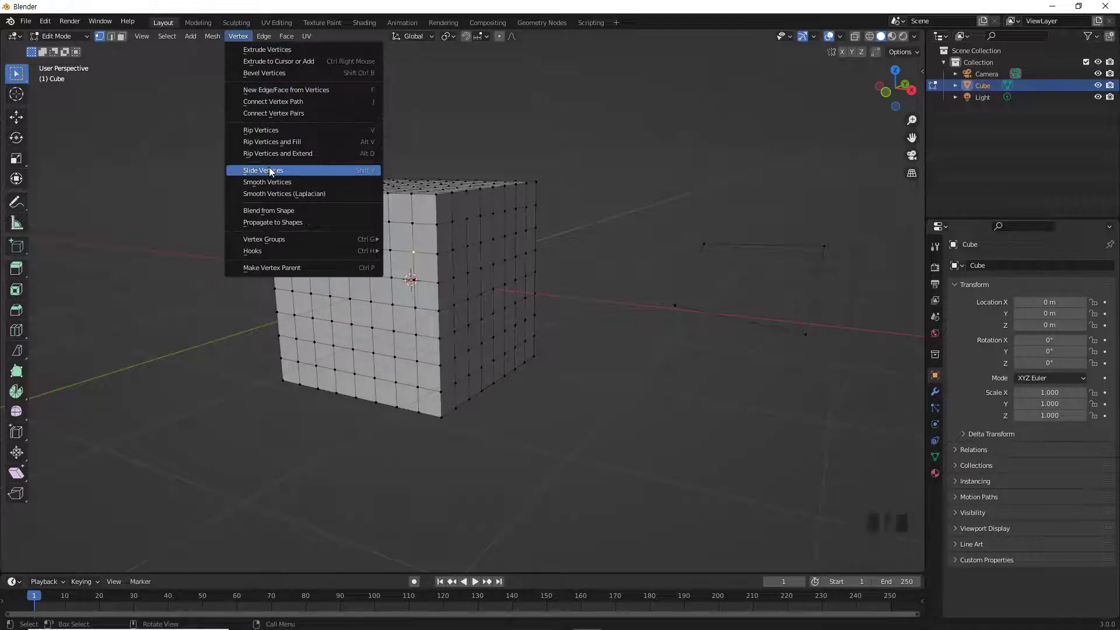
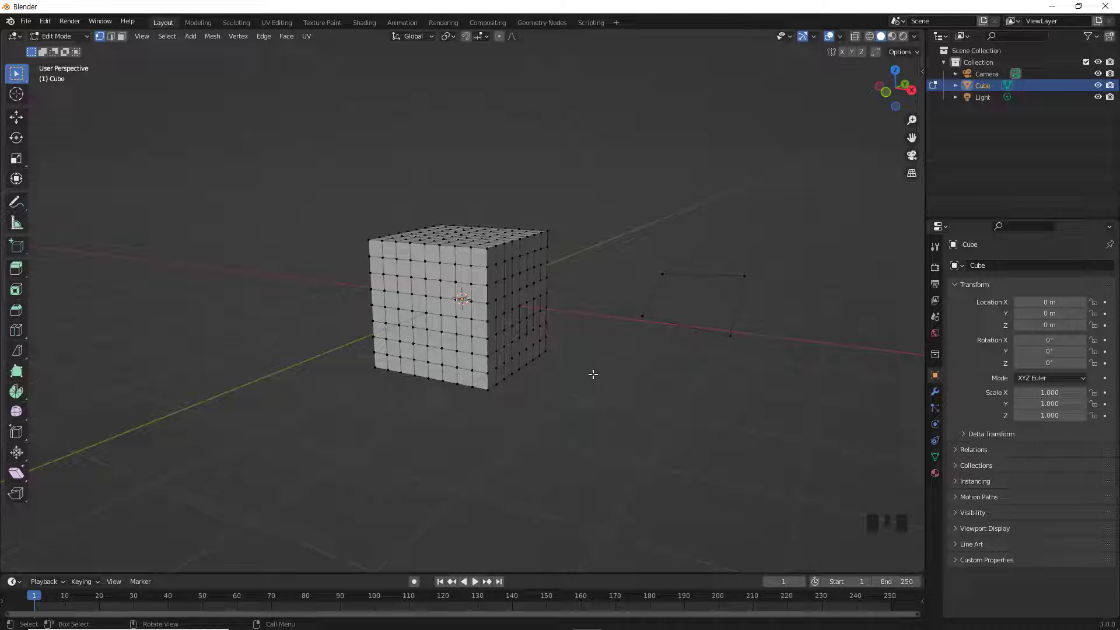
Add a Monkey head mesh and move it to the left of the subdivided cube.
{"action": "key", "text": "shift+a"}
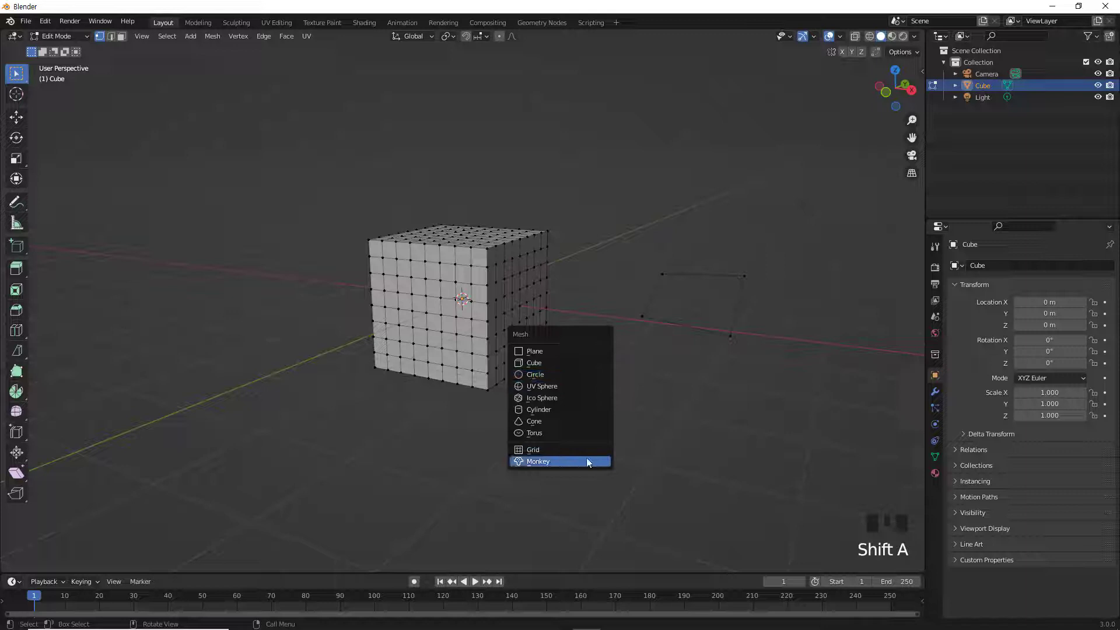
{"action": "key", "text": "g"}
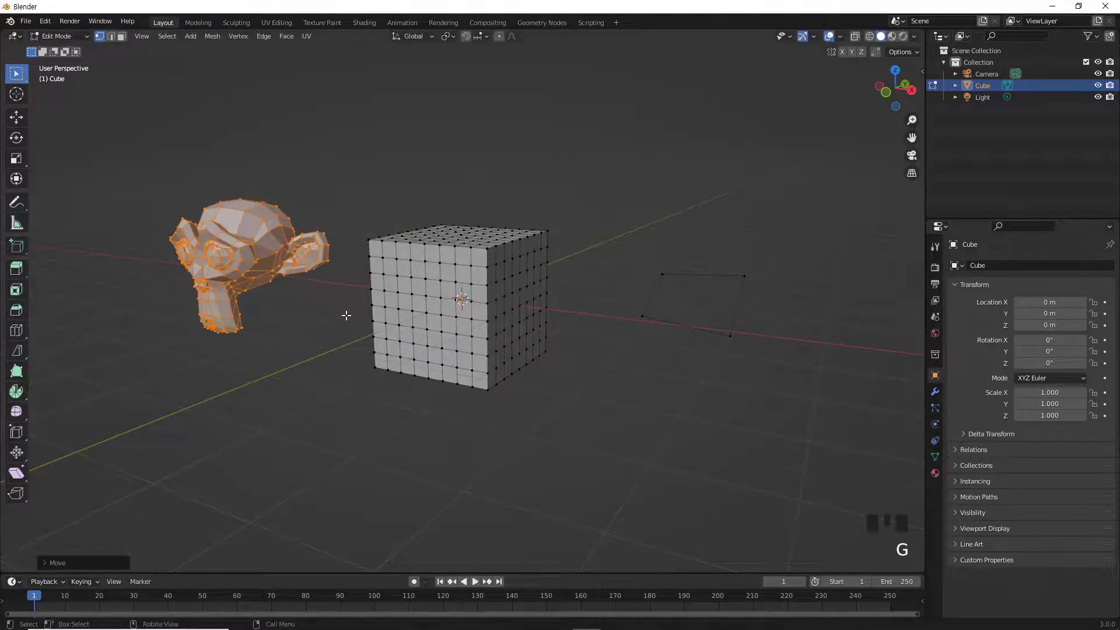
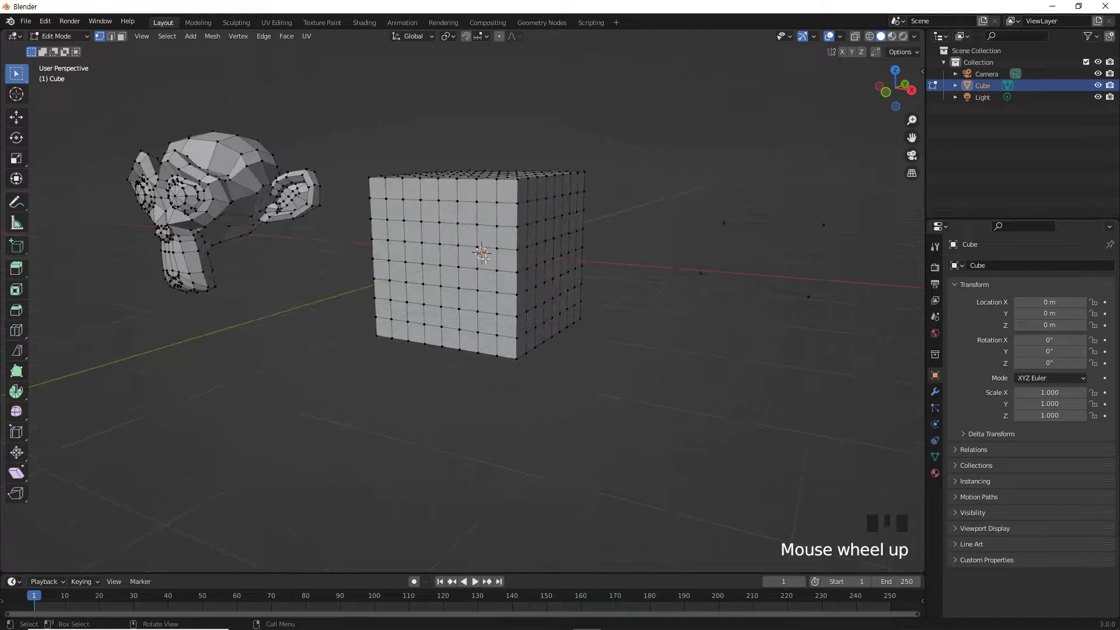
Select all of the cube's linked geometry with Select Linked (L).
{"action": "scroll", "scroll_direction": "down", "scroll_amount": 3}
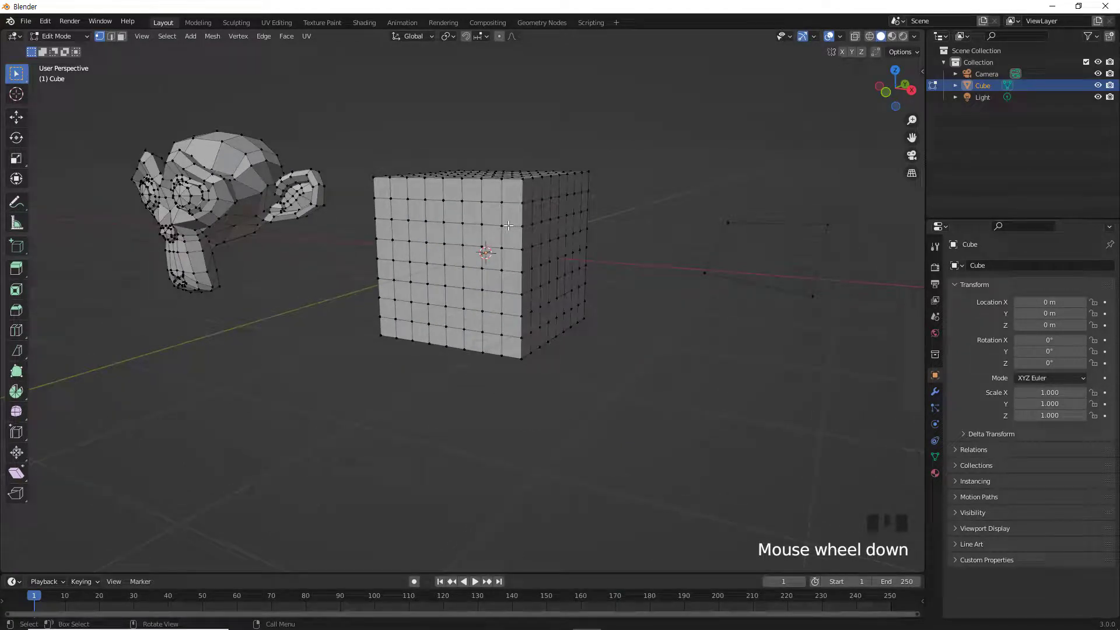
{"action": "key", "text": "l"}
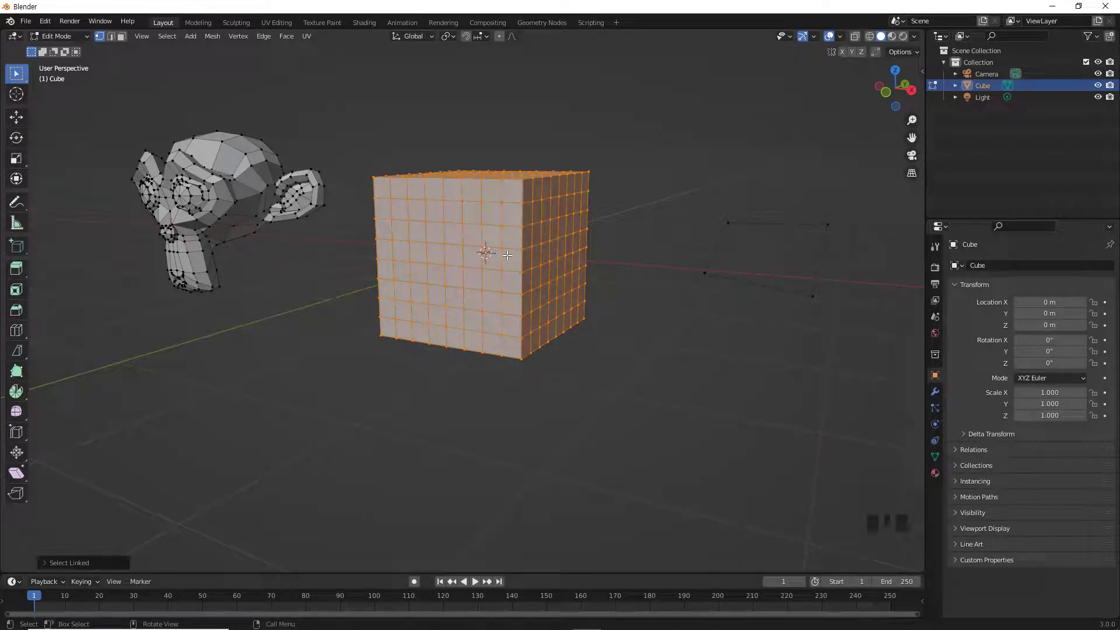
{"action": "scroll", "scroll_direction": "up", "scroll_amount": 3}
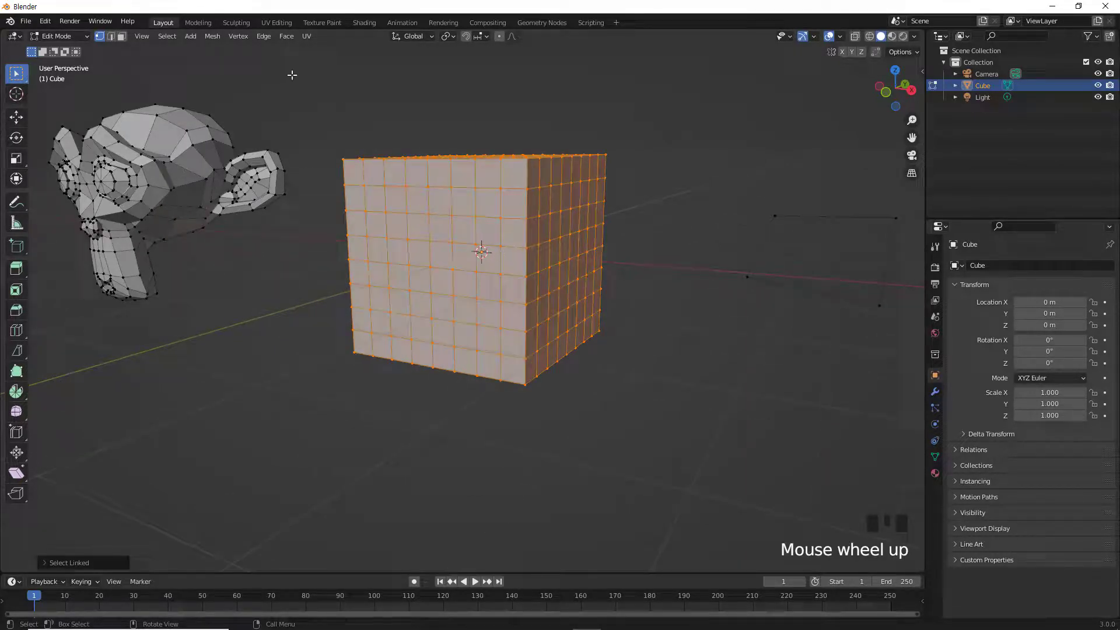
Smooth Vertices with Repeat 12, Smoothing 1.000 and X-Axis unchecked.
{"action": "left_click_drag", "start_coordinate": [250, 41], "coordinate": [302, 183]}
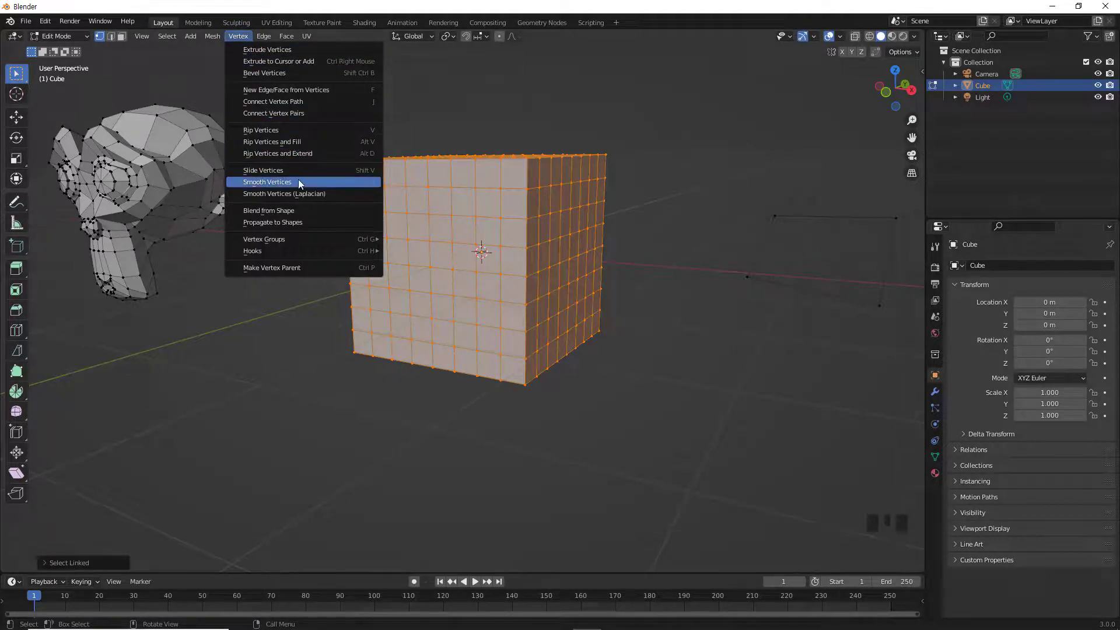
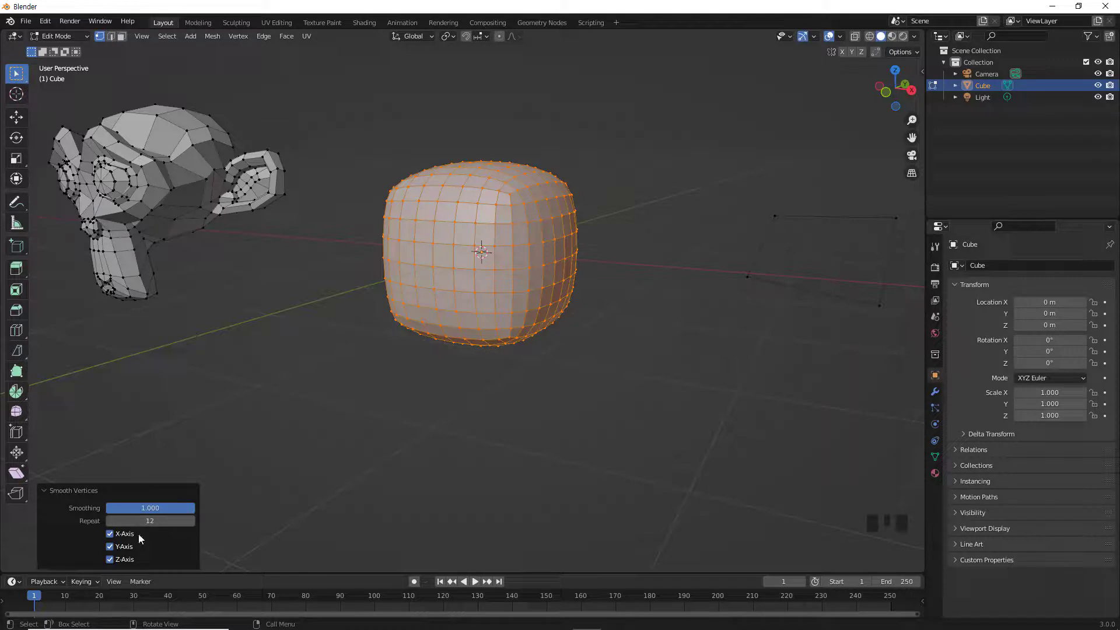
{"action": "left_click", "coordinate": [118, 539]}
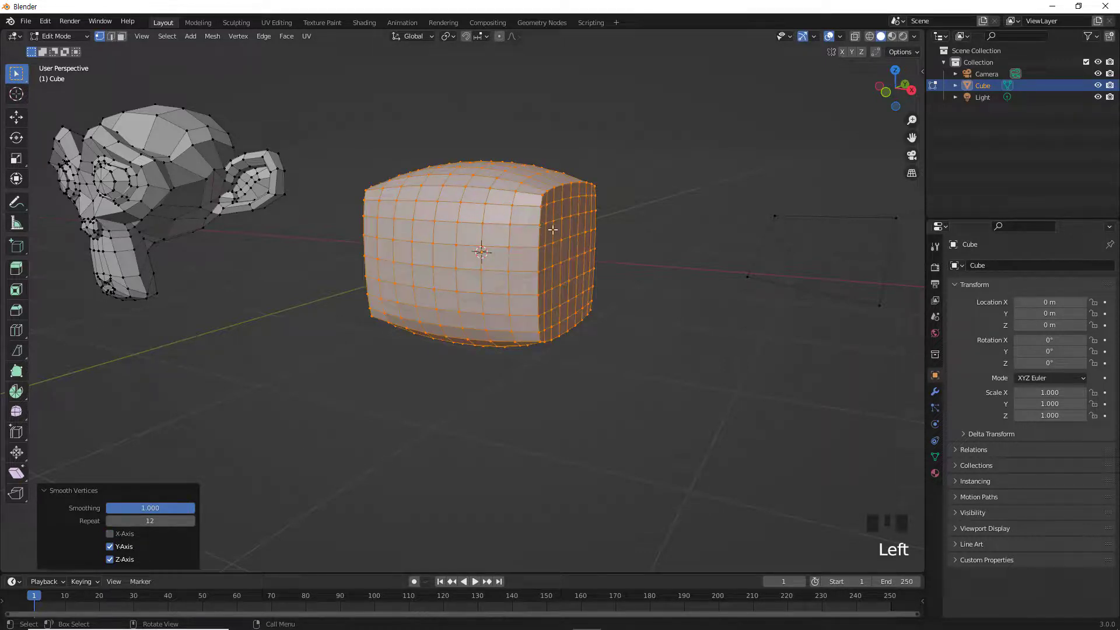